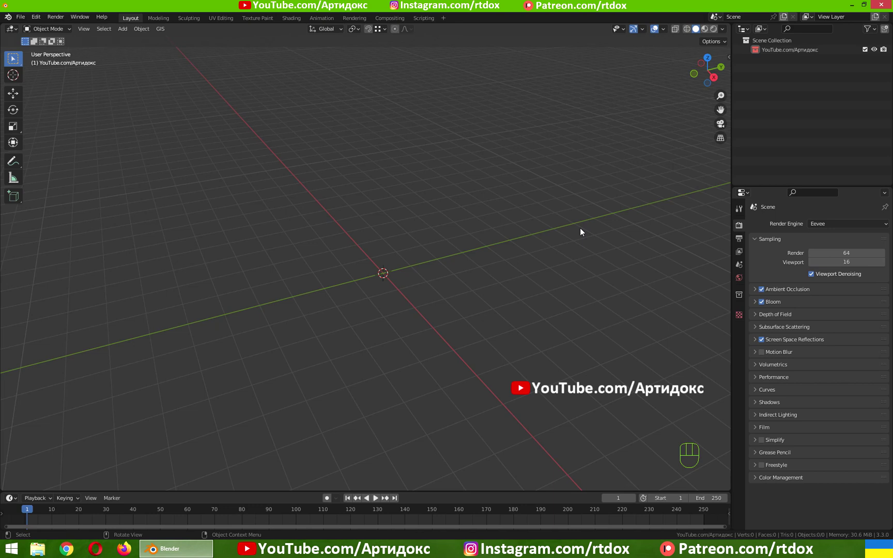
- Add a cube to the empty scene and enter Edit Mode on its mesh
key("shift+a")
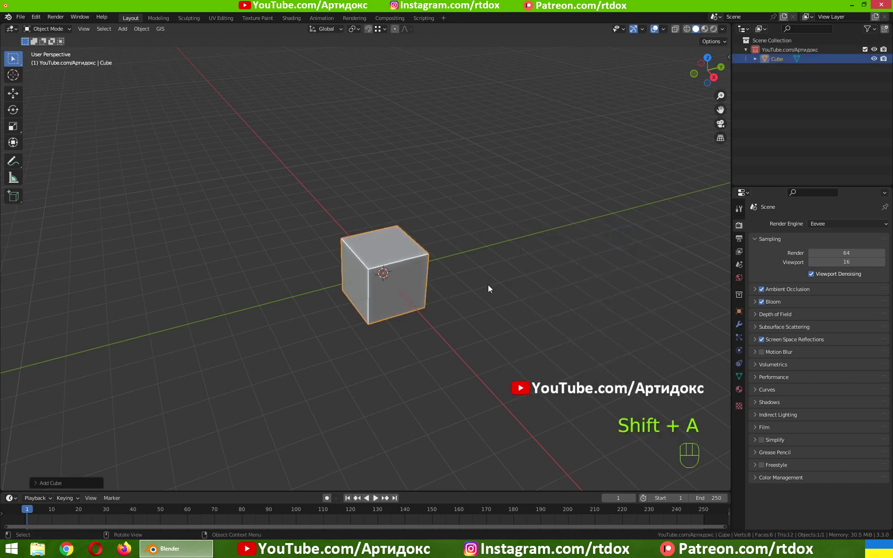
middle_click(502, 286)
key("Tab")
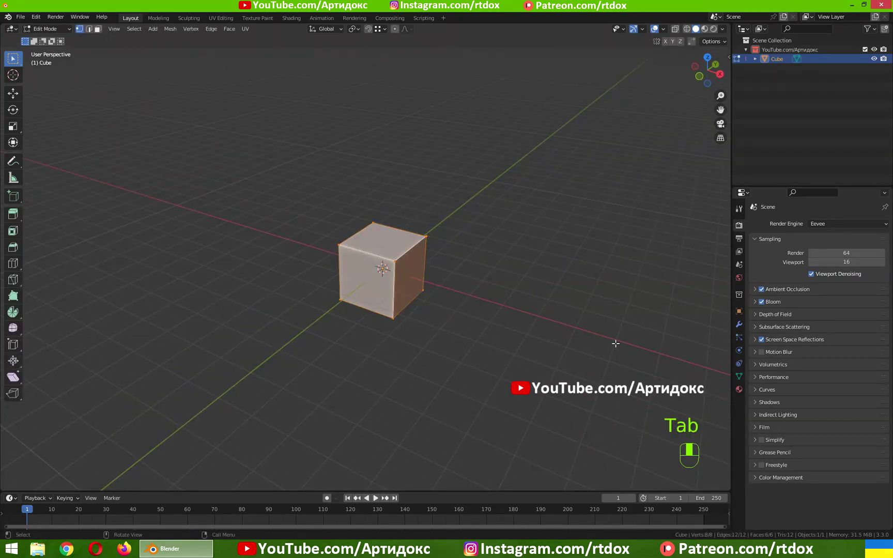
- Scale the cube along one axis into a tall, thin slab for sculpting
key("a")
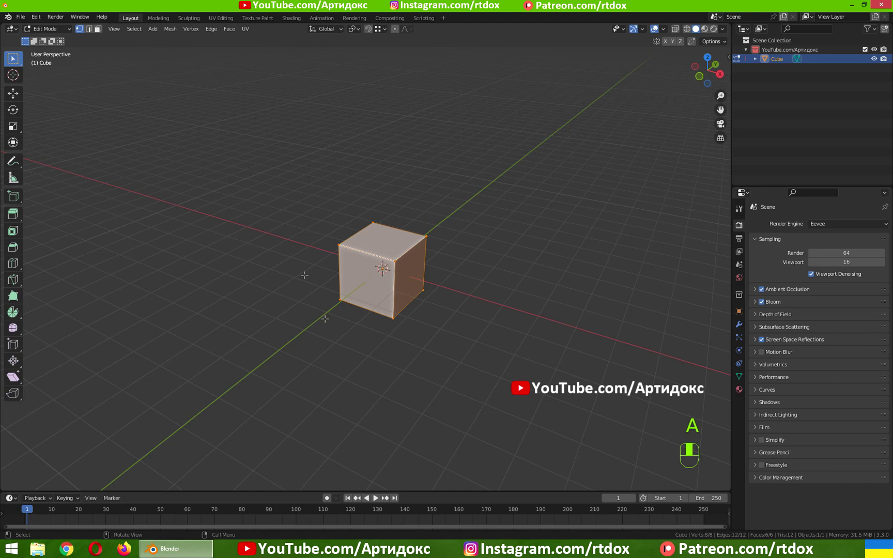
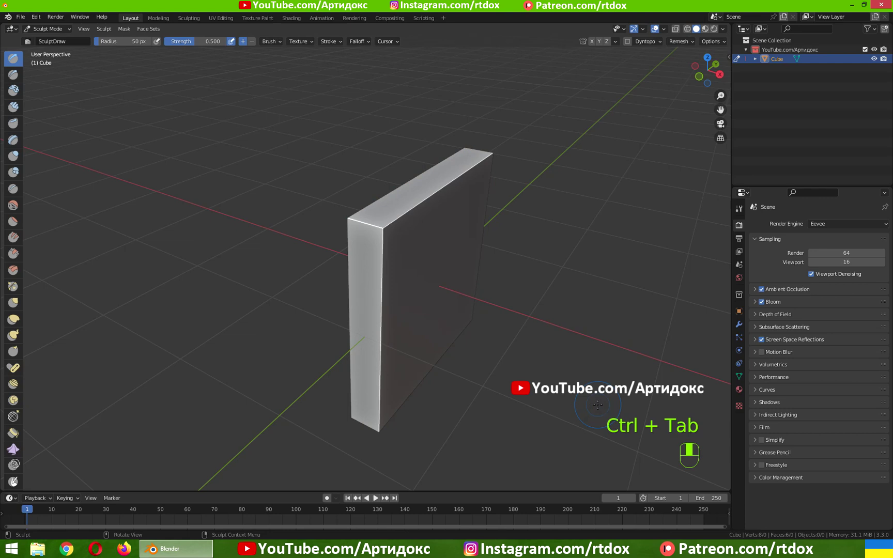
- Switch to Right Orthographic view to face the slab's side profile
key("KP_3")
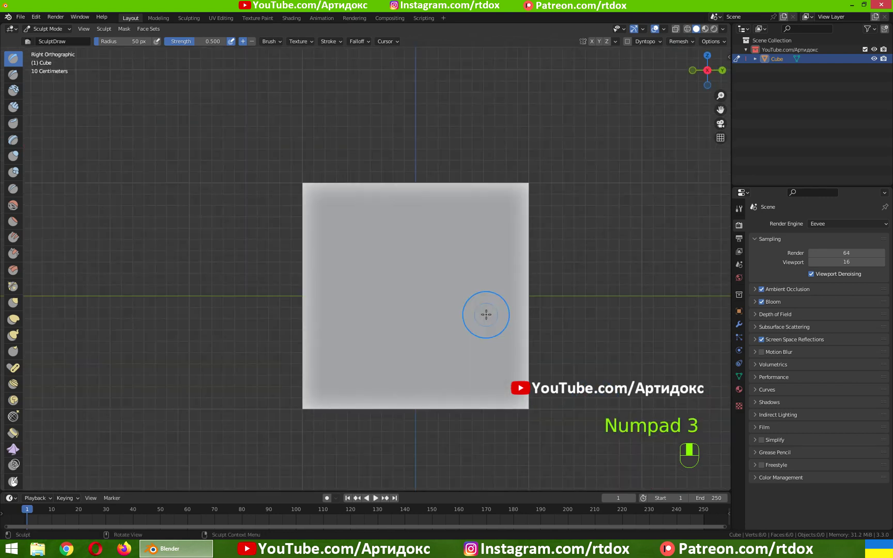
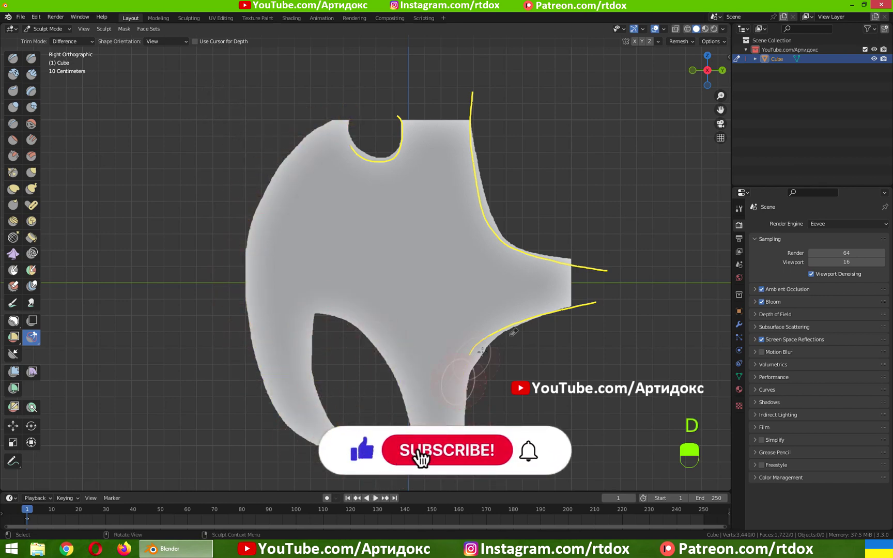
- Inspect the carved slab in perspective before refining its left-arc inner edge
key("d")
key("d")
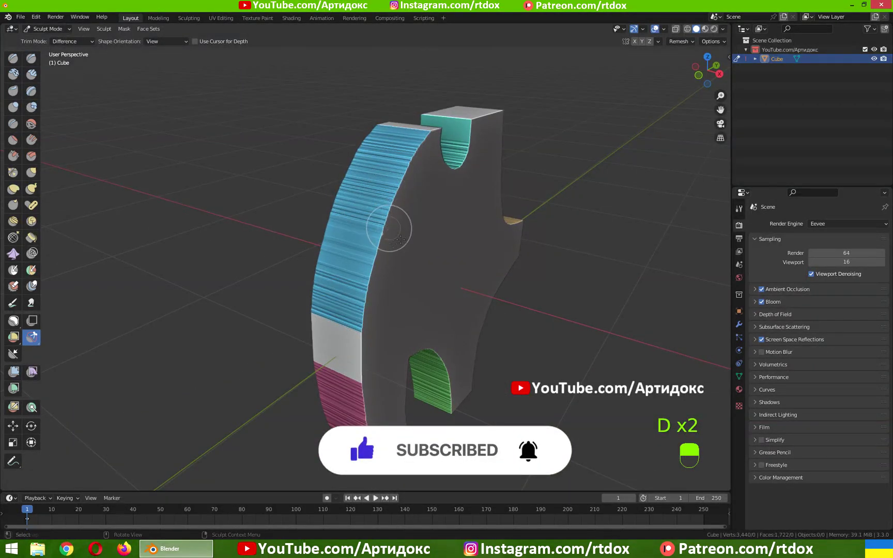
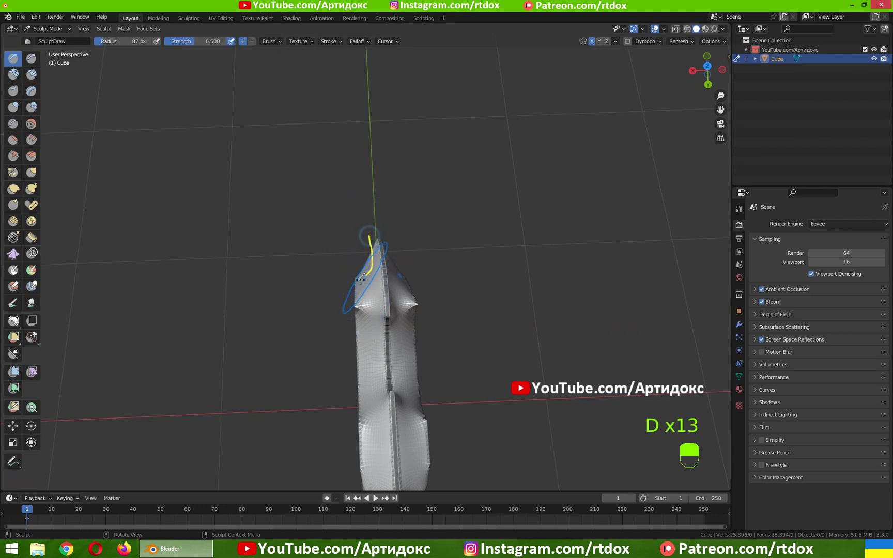
- Carve pinched notches into the upper slab with the Draw brush, radius 87 px, strength 0.5
key("d")
key("d")
key("d")
key("d")
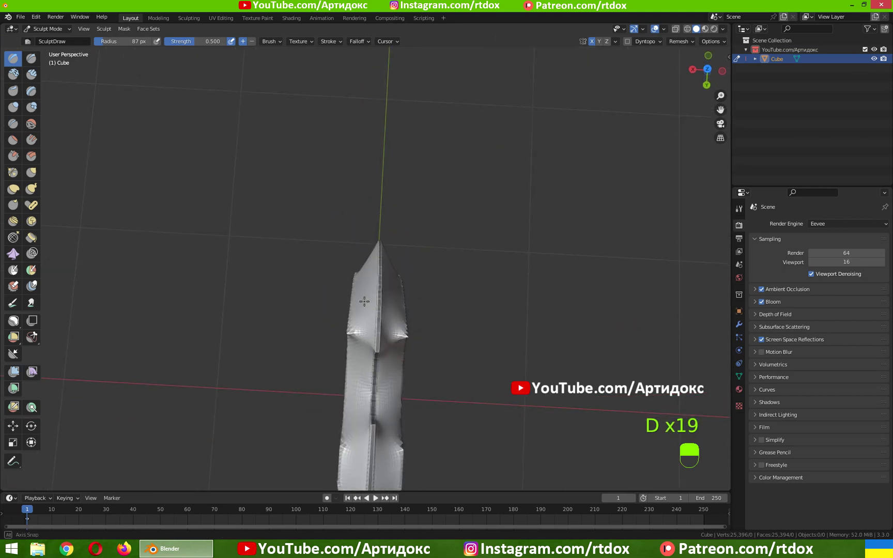
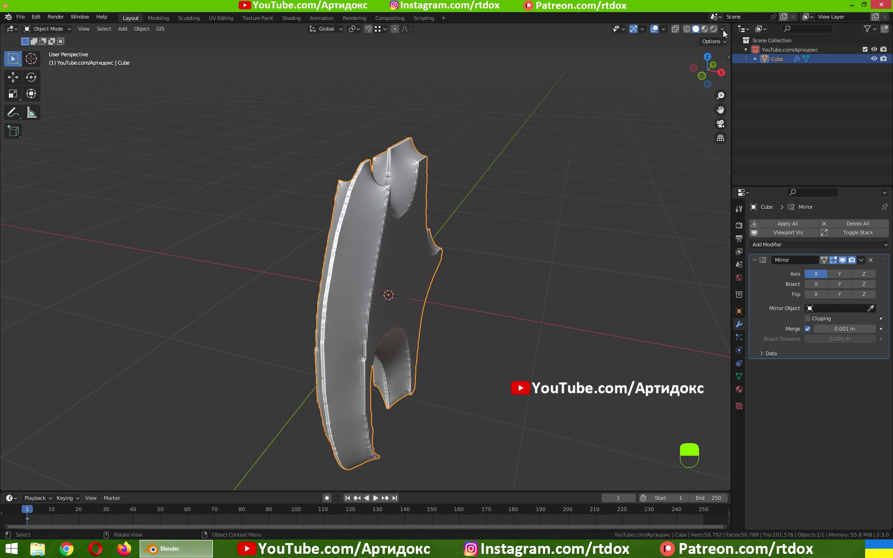
- Check the Affect Only transform options so moves are limited to the object origin
left_click(728, 39)
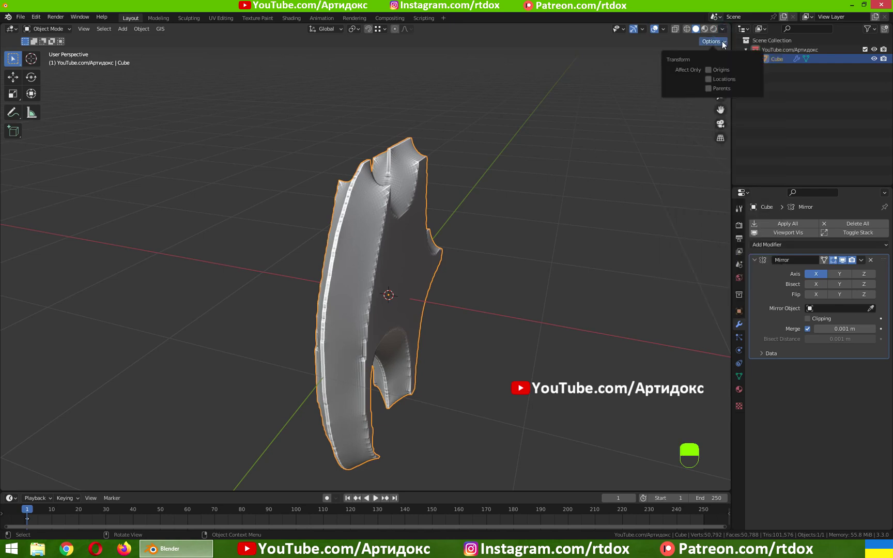
left_click(724, 42)
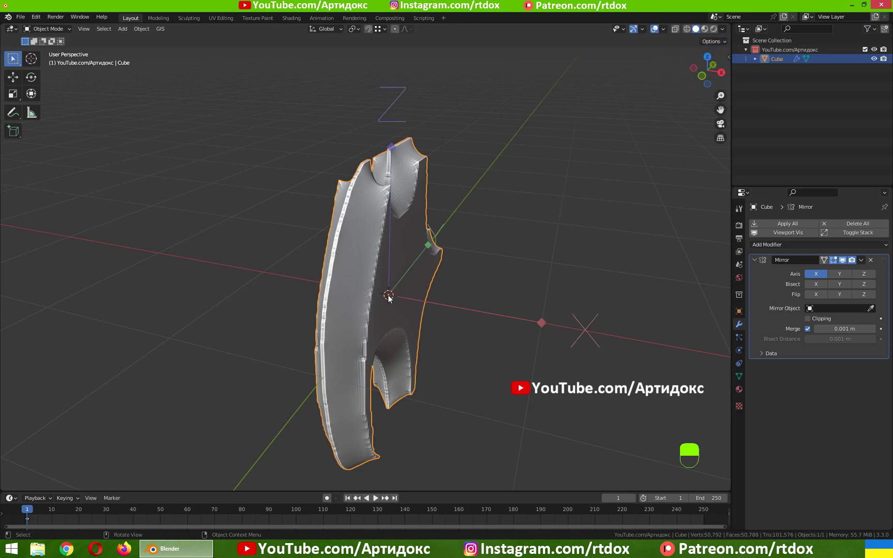
- Slide the slab along X away from its mirrored twin, toggling origin-only transform
key("g")
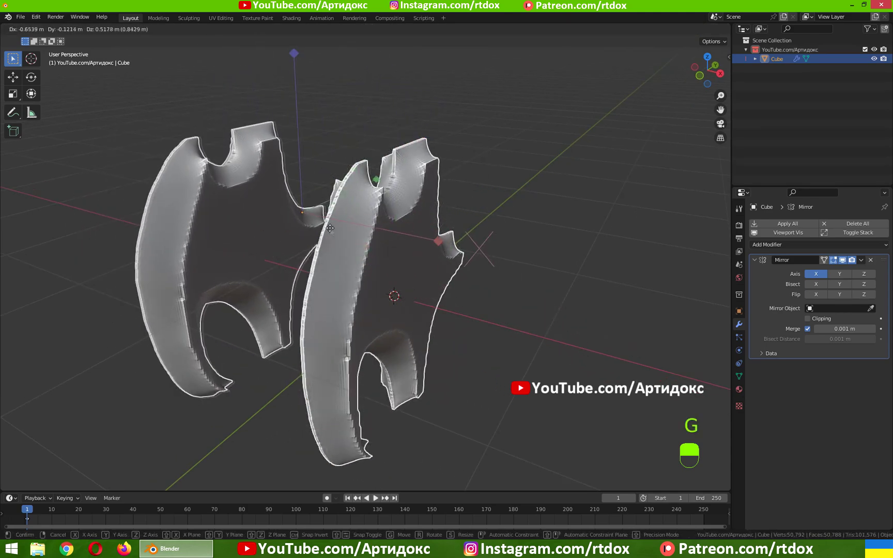
left_click_drag(697, 26, 483, 274)
key("ctrl+.")
key("ctrl+.")
key("ctrl+.")
key("ctrl+.")
- Move the slab back along global X until the mirrored halves meet, and confirm
key("g")
left_click_drag(816, 285, 549, 256)
key("g")
key("g")
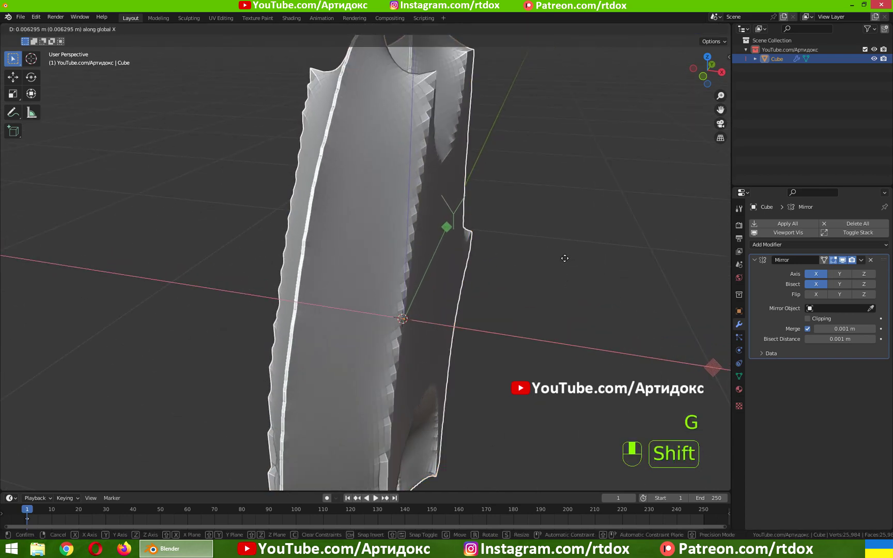